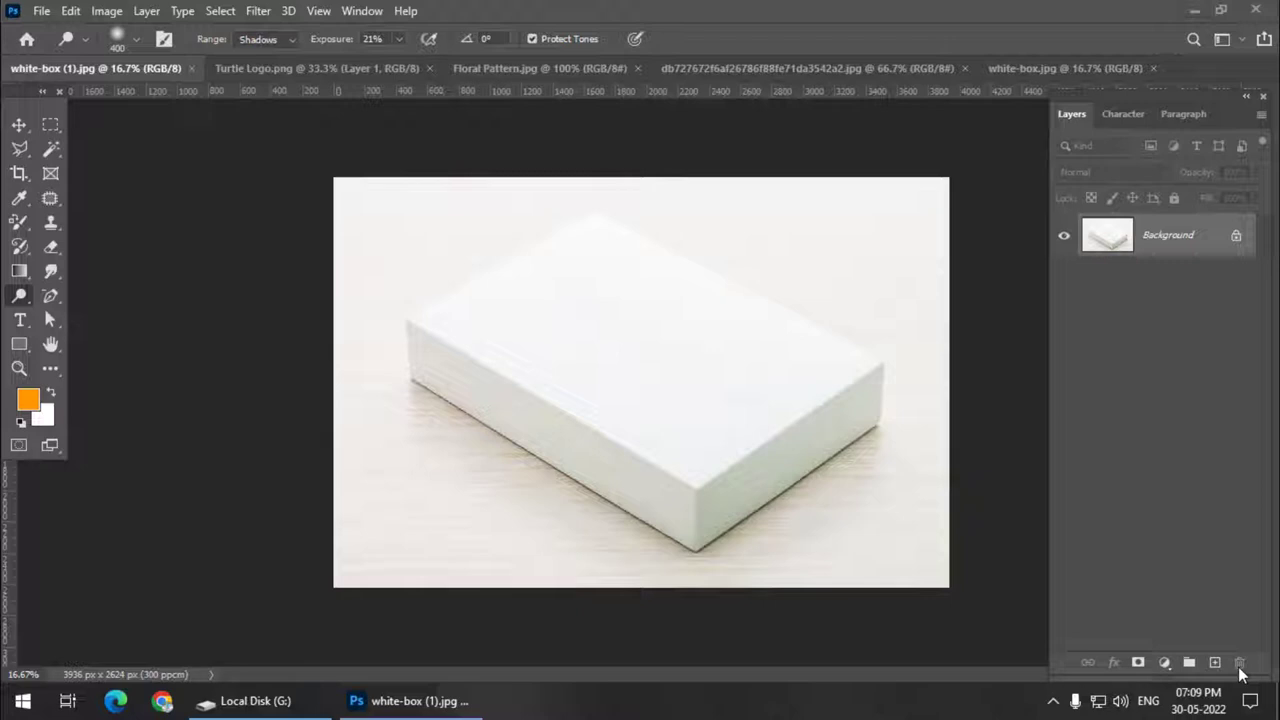
Step: Create empty Layer 1 above the white box photo background
{"action": "double_click", "coordinate": [1220, 670]}
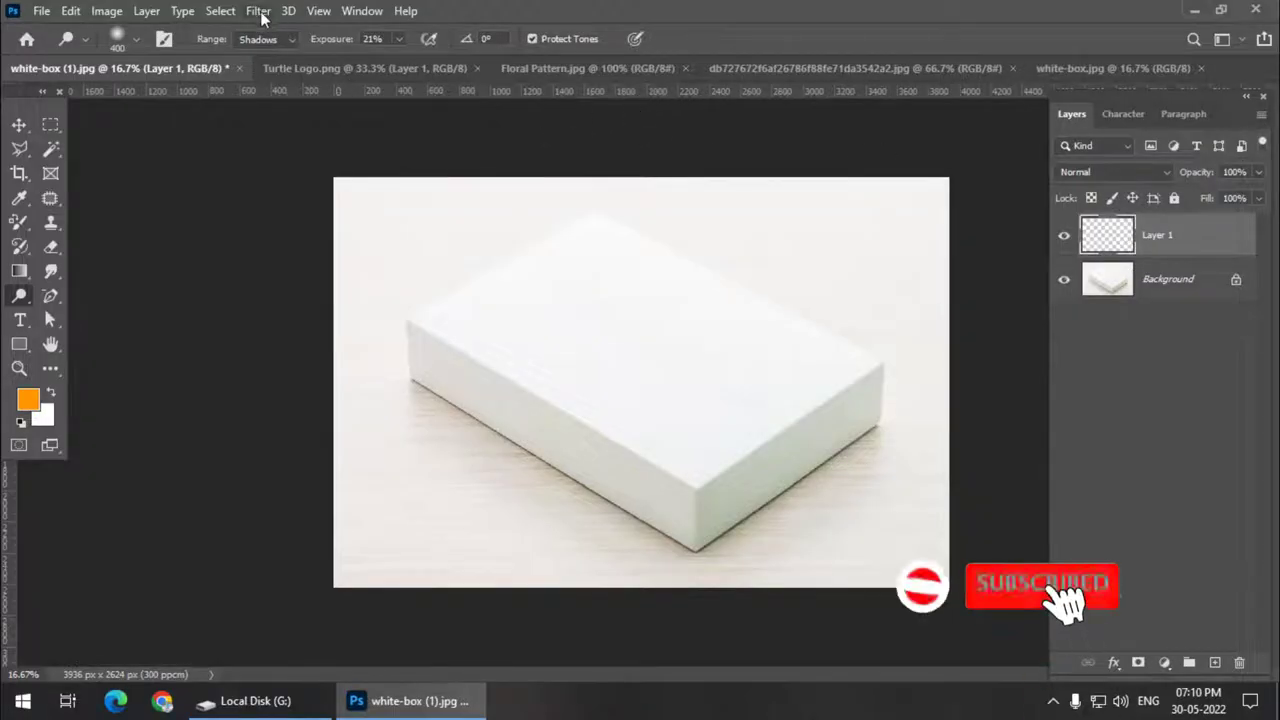
Step: In Vanishing Point, fit a perspective plane to the box's long front side and view the whole box
{"action": "left_click", "coordinate": [266, 13]}
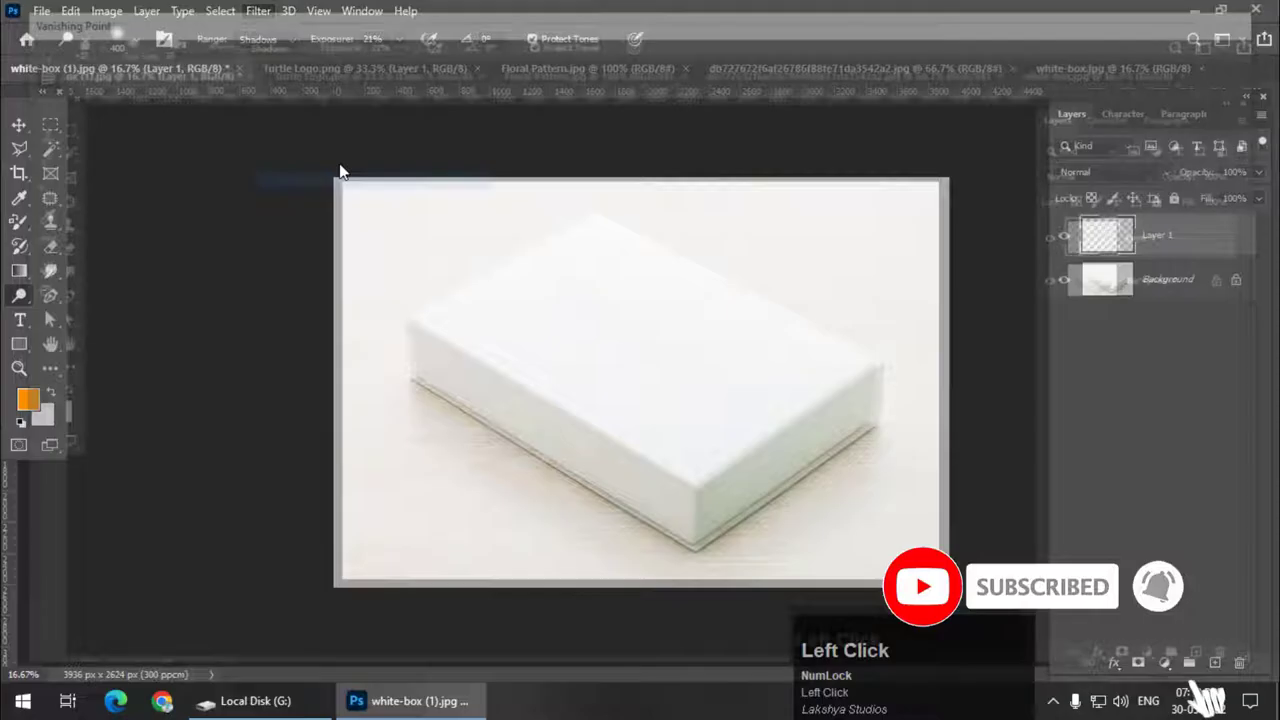
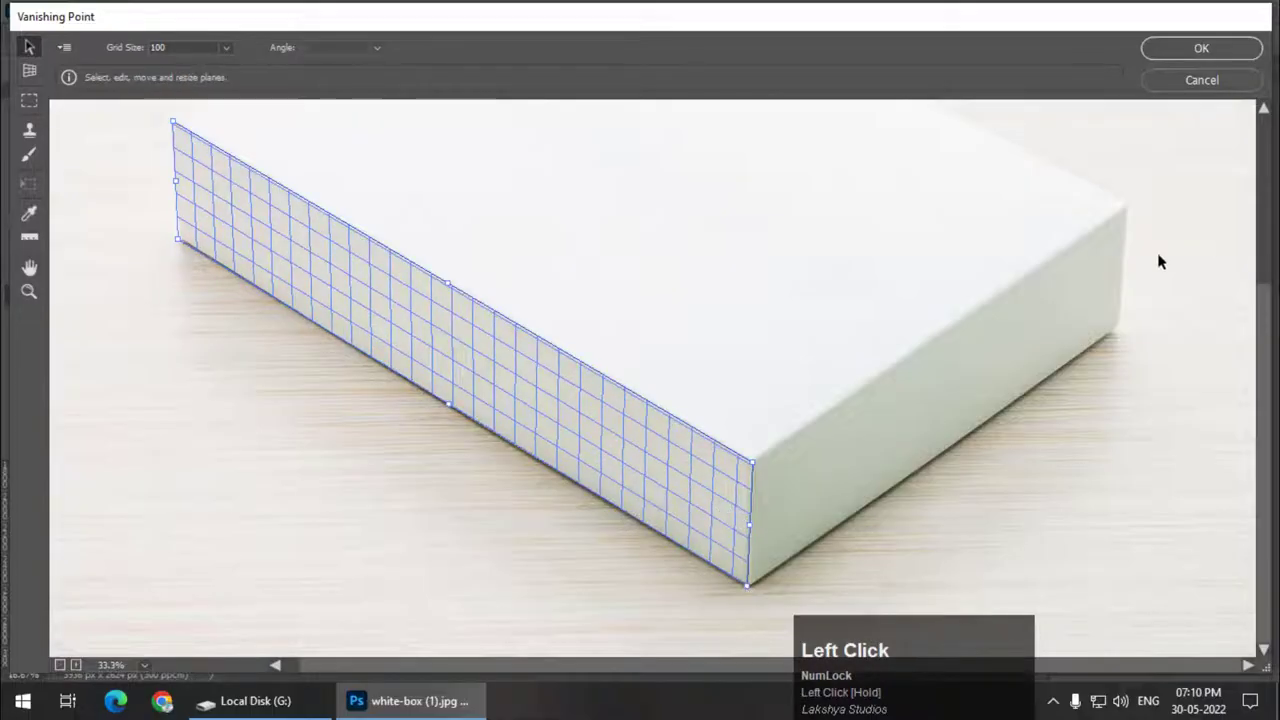
{"action": "key", "text": "space"}
{"action": "left_click", "coordinate": [613, 338]}
{"action": "key", "text": "space"}
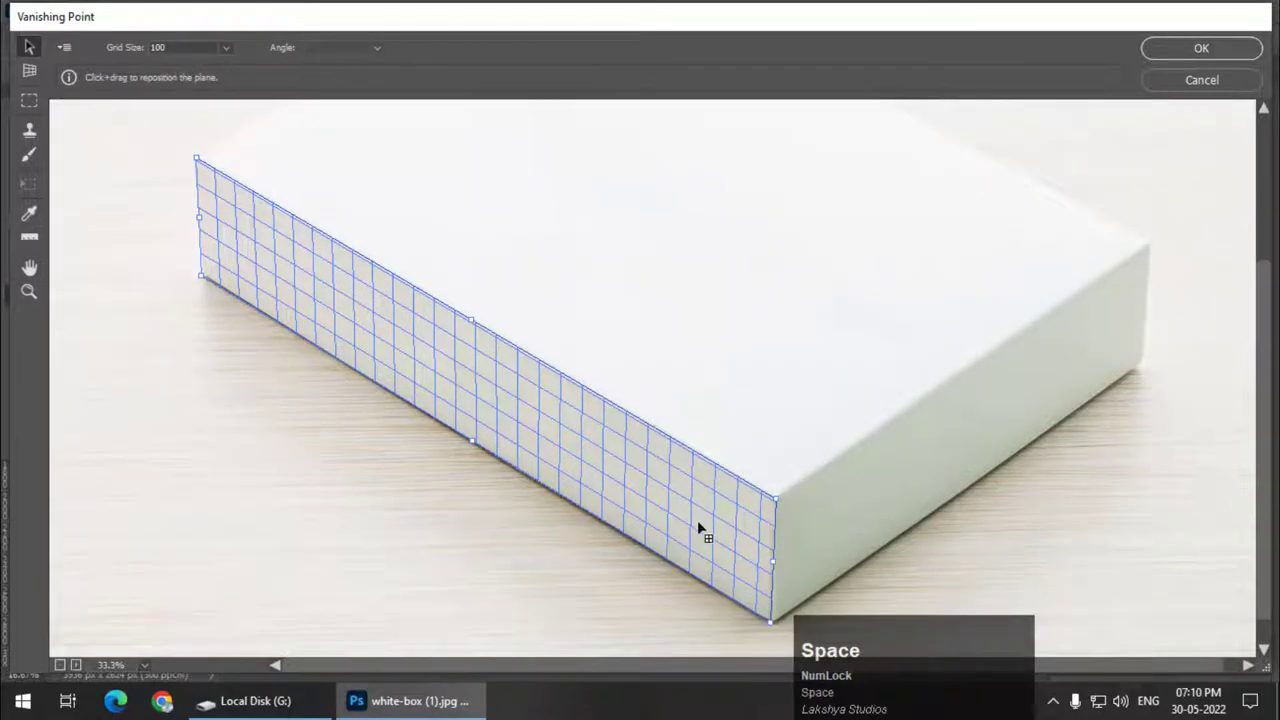
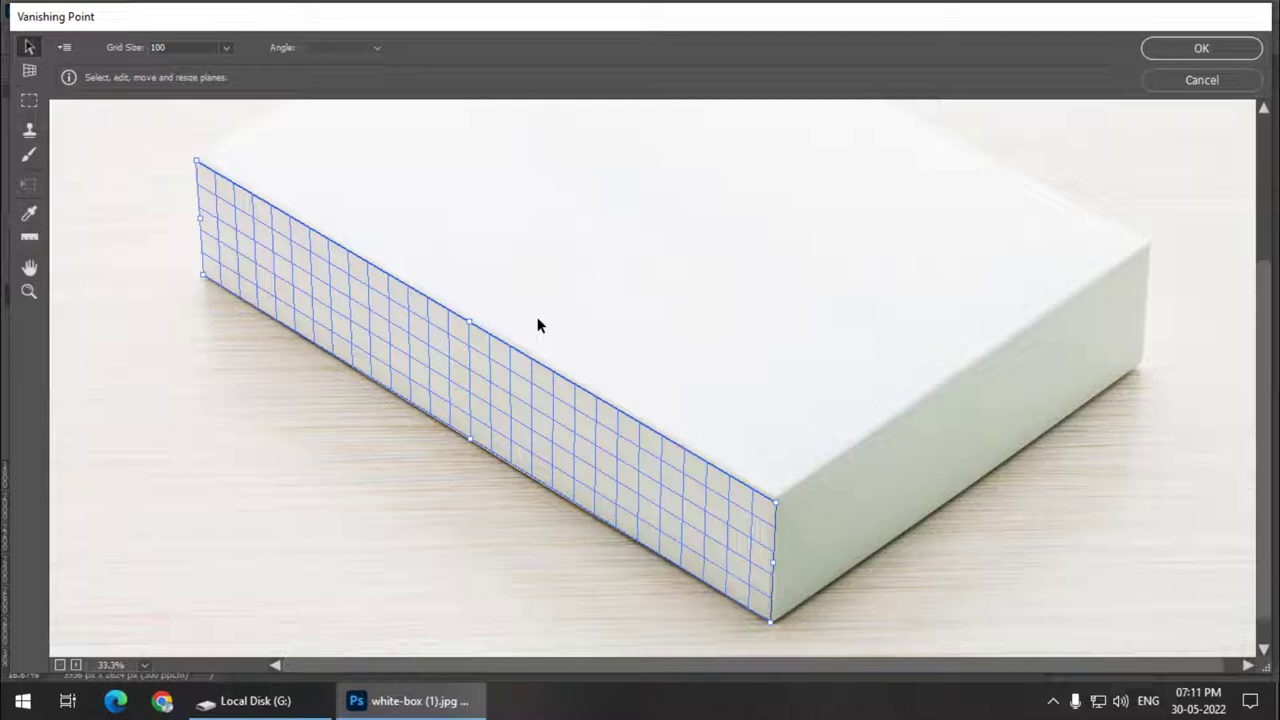
{"action": "left_click", "coordinate": [542, 320]}
{"action": "key", "text": "ctrl+-"}
{"action": "scroll", "scroll_direction": "up", "scroll_amount": 3}
{"action": "scroll", "scroll_direction": "down", "scroll_amount": 3}
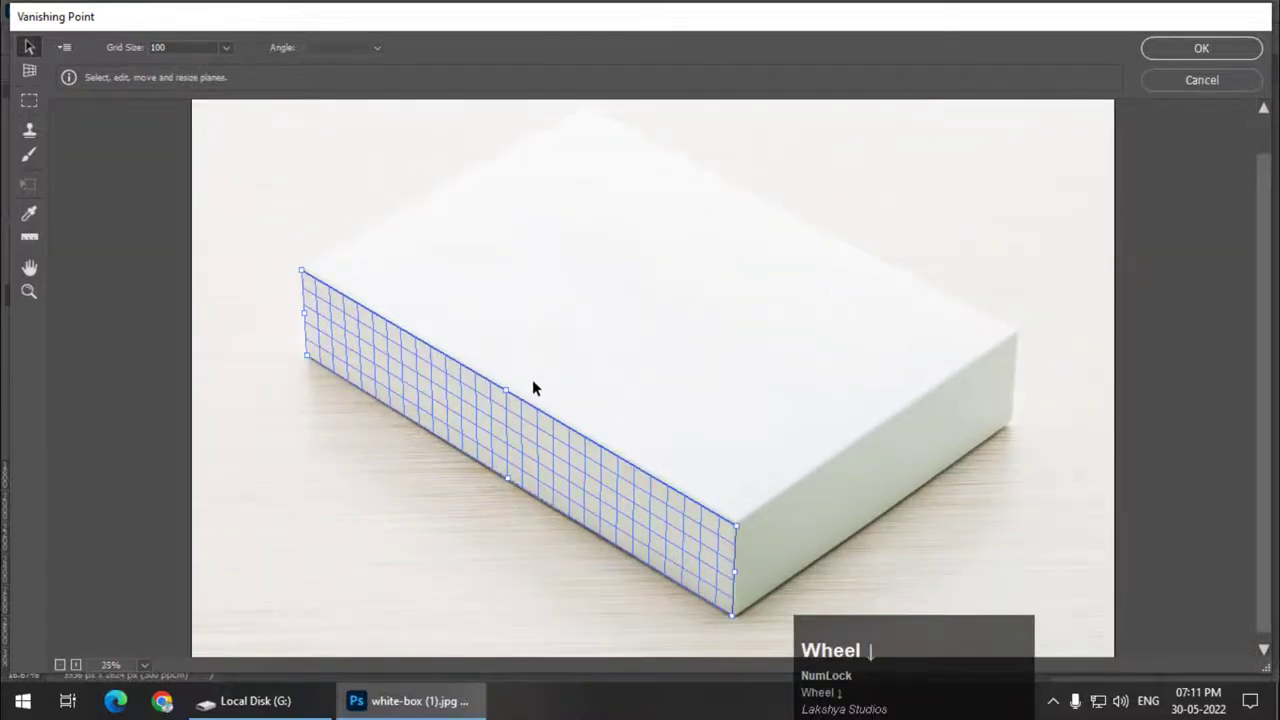
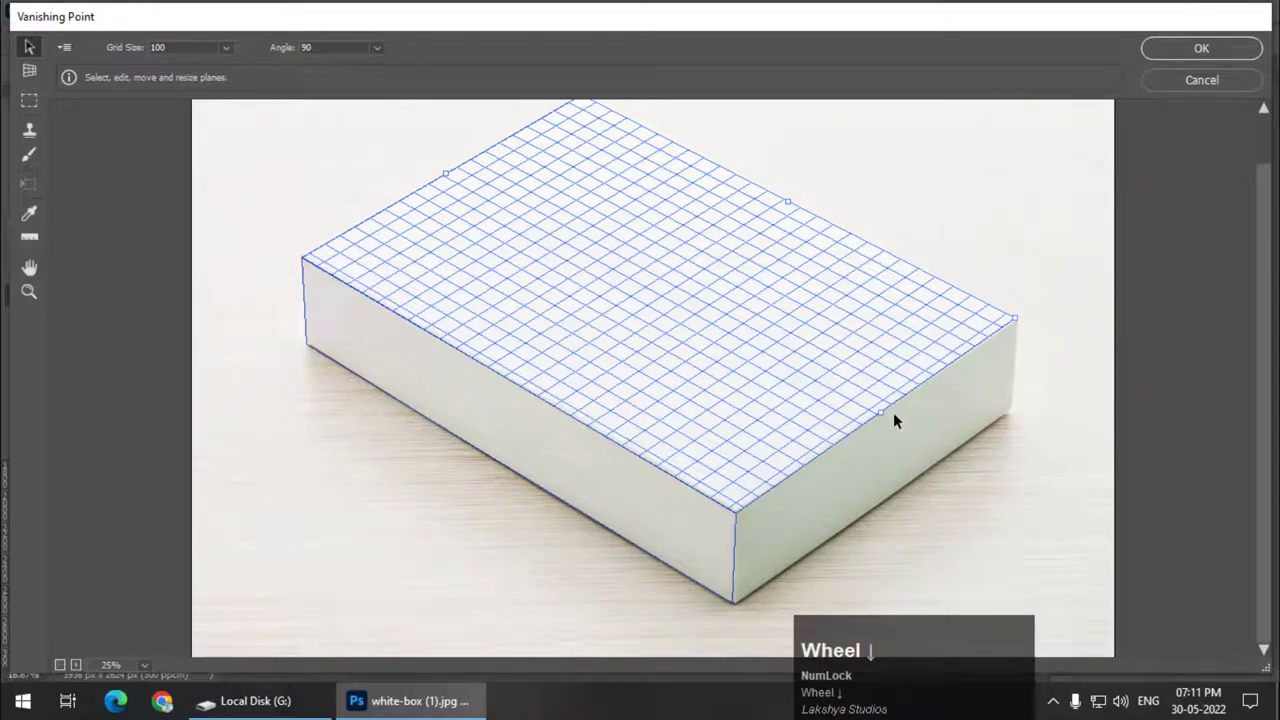
Step: Tear off perpendicular planes covering the box's top face and short right end
{"action": "scroll", "scroll_direction": "down", "scroll_amount": 3}
Step: Stretch the end plane's node down so it matches the box's edge
{"action": "left_click_drag", "start_coordinate": [886, 415], "coordinate": [884, 504]}
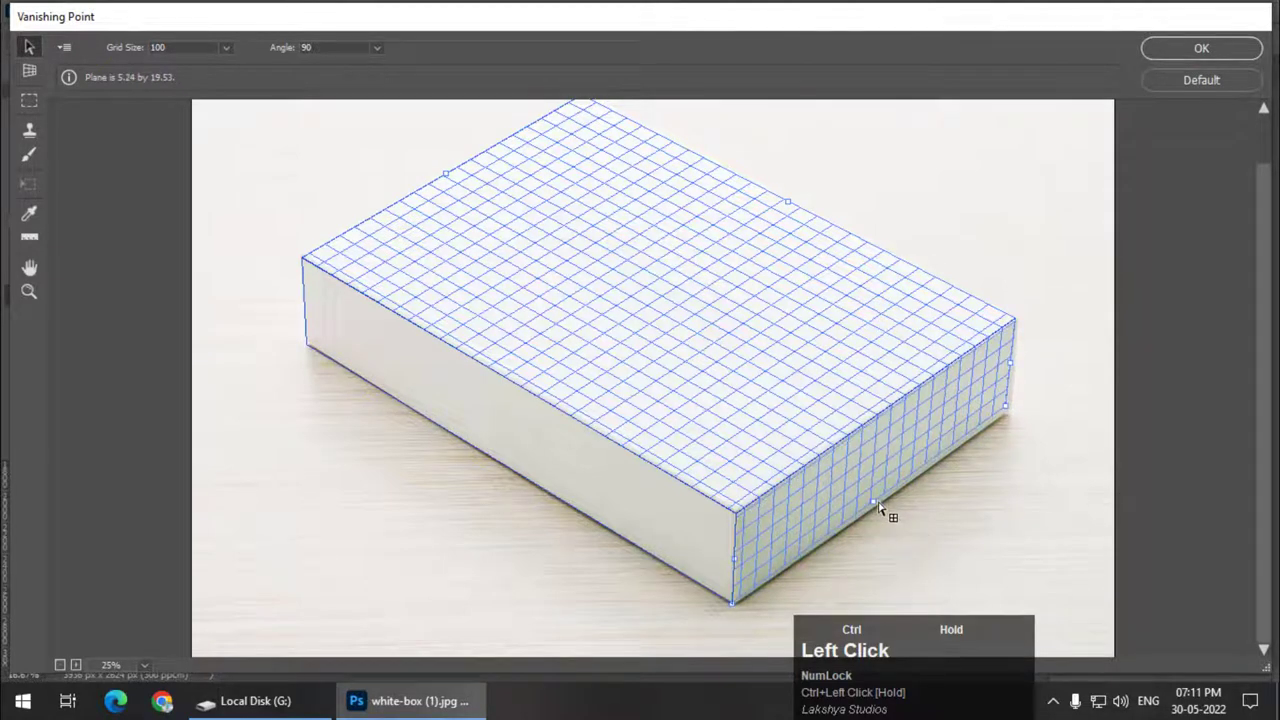
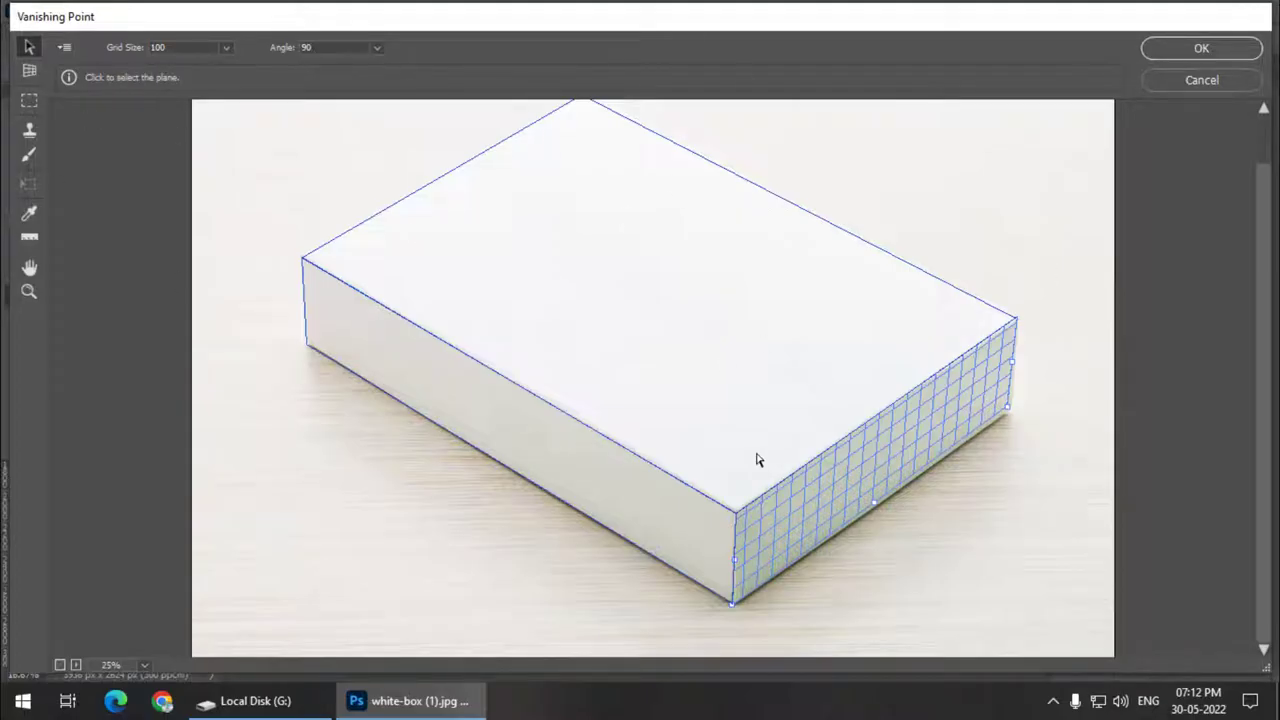
{"action": "scroll", "scroll_direction": "up", "scroll_amount": 3}
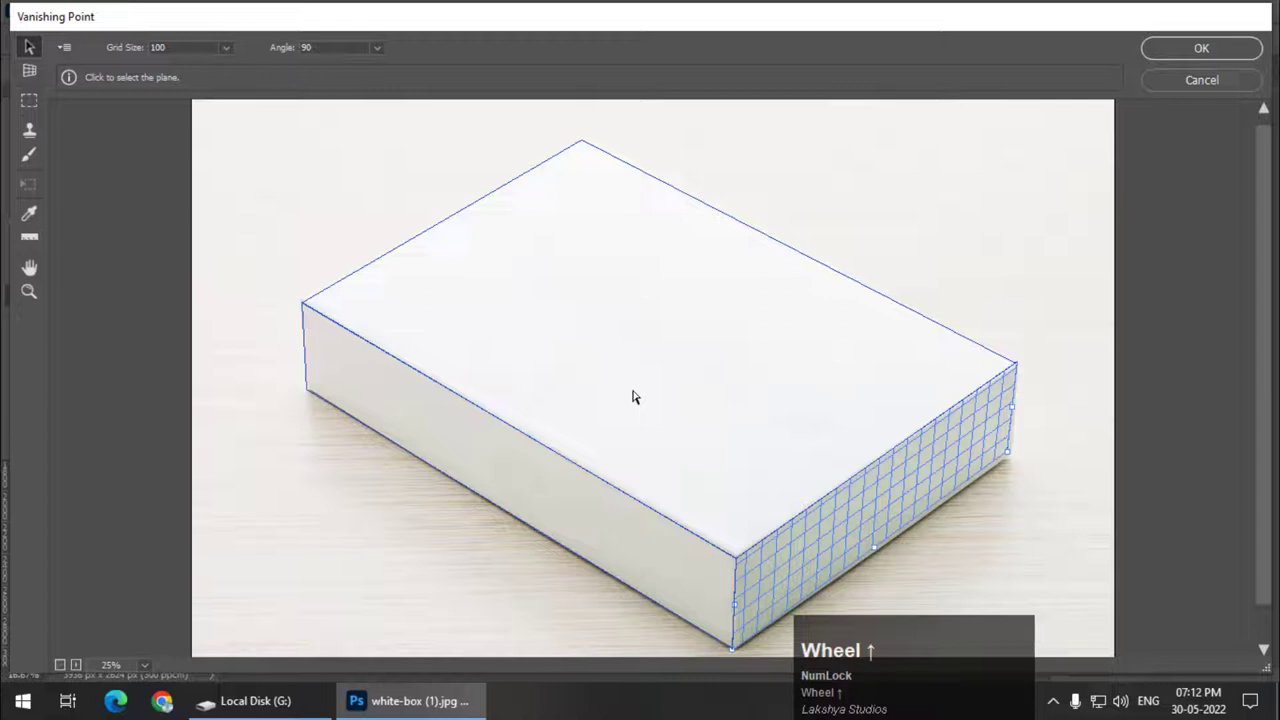
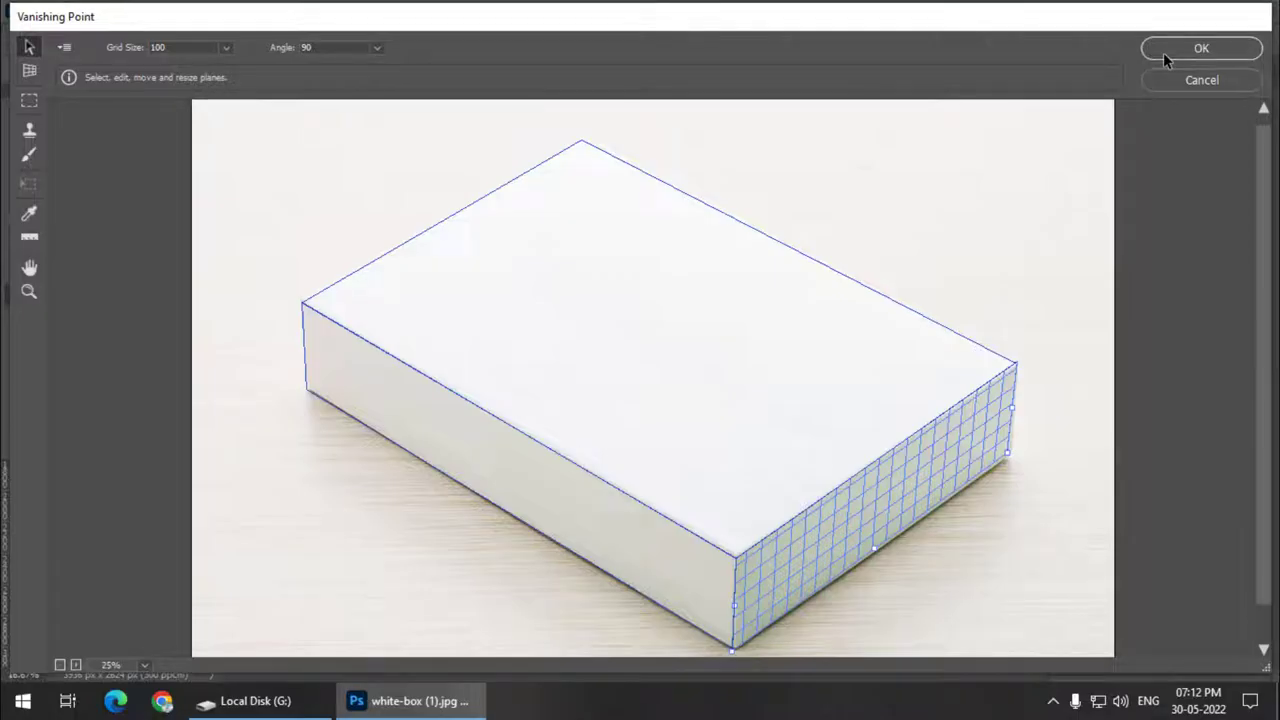
Step: Keep the planes with OK and bring the Turtle Logo document to the front
{"action": "left_click", "coordinate": [1168, 56]}
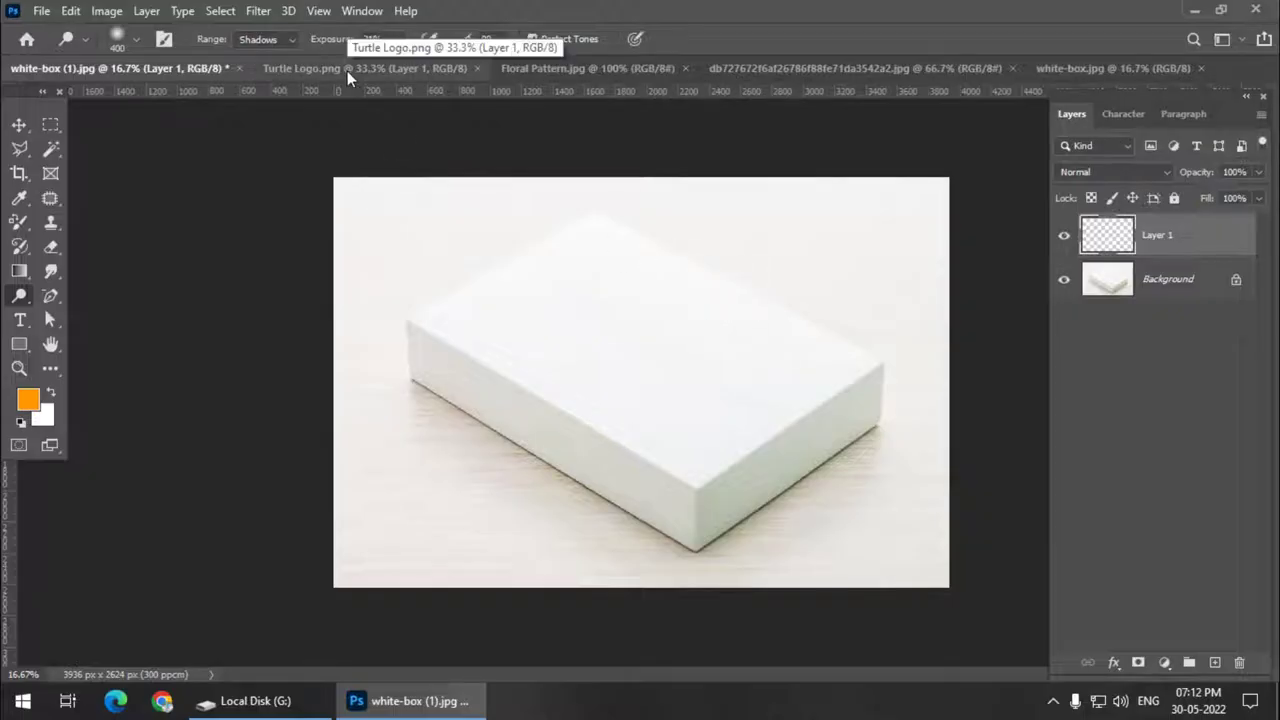
{"action": "left_click", "coordinate": [353, 78]}
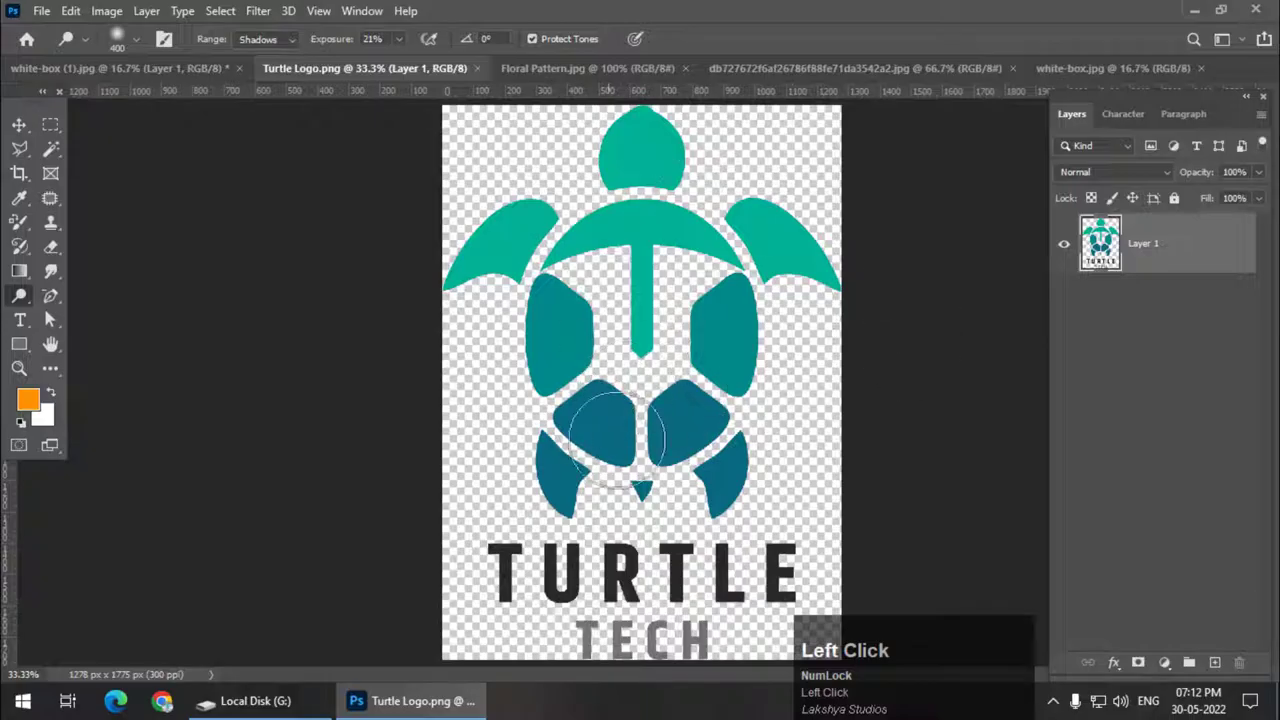
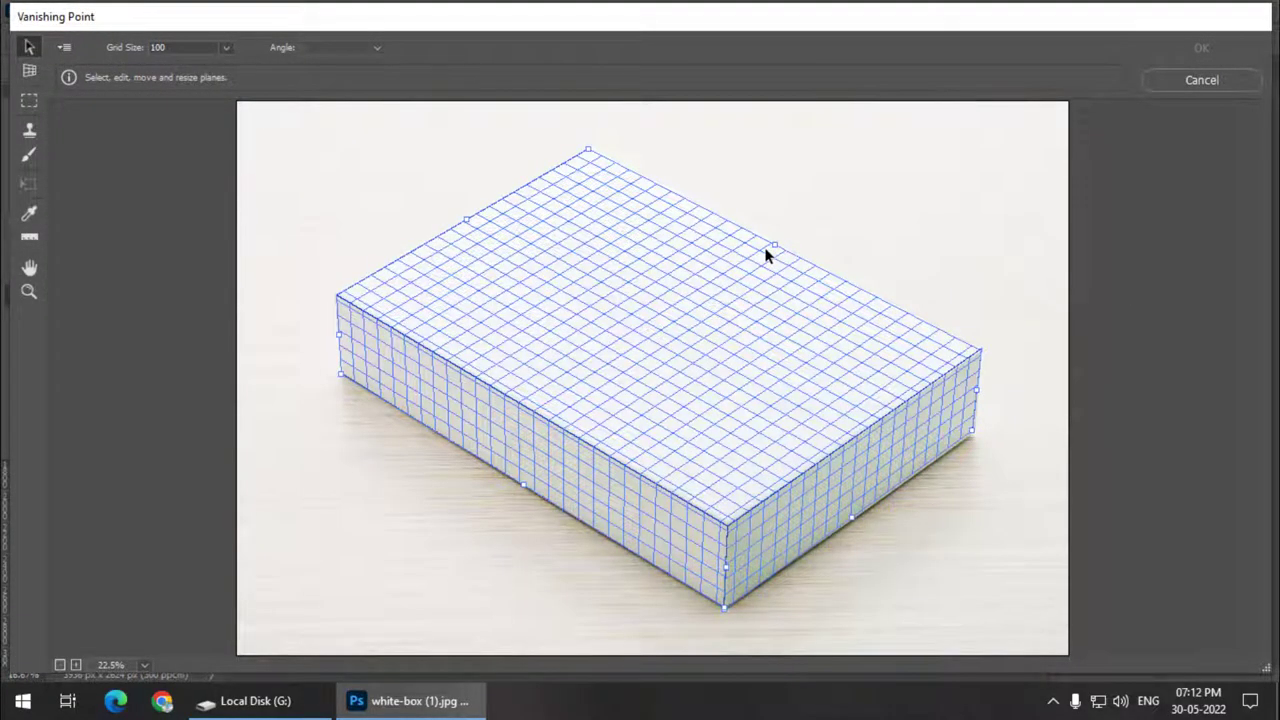
Step: Paste the Turtle Tech logo onto Layer 1, then undo to clear the layer
{"action": "left_click", "coordinate": [770, 247]}
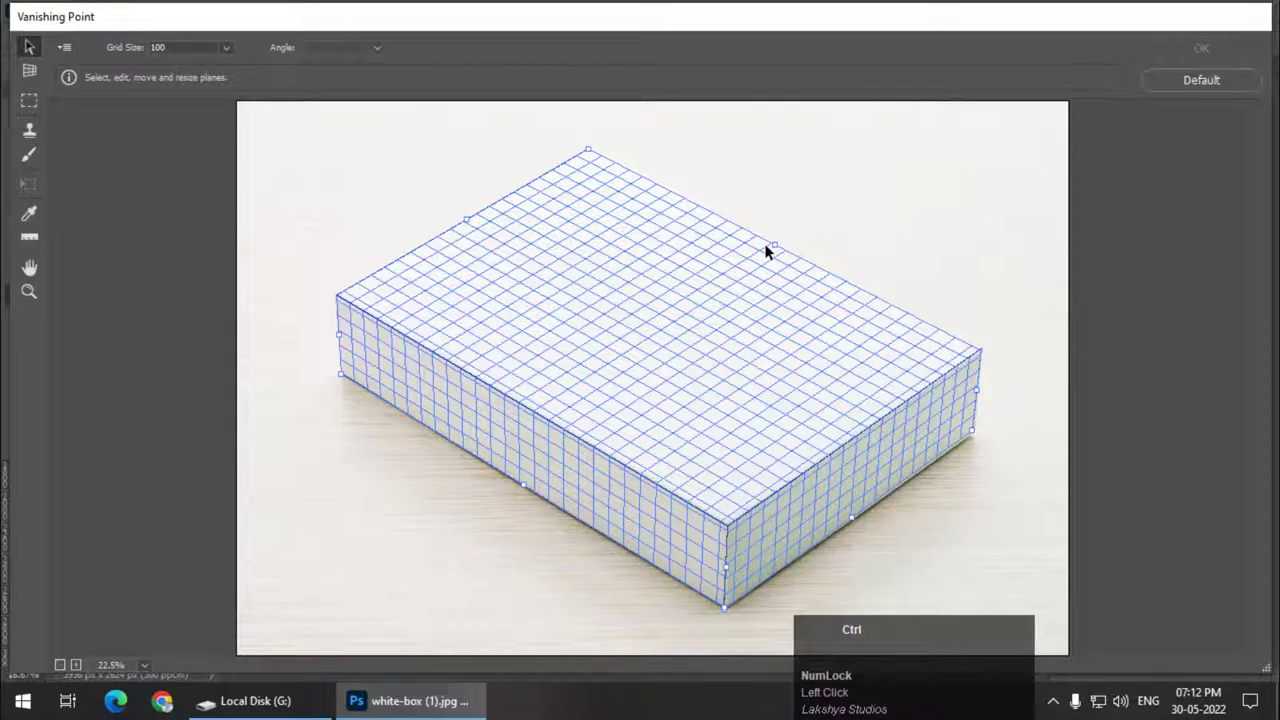
{"action": "key", "text": "ctrl+v"}
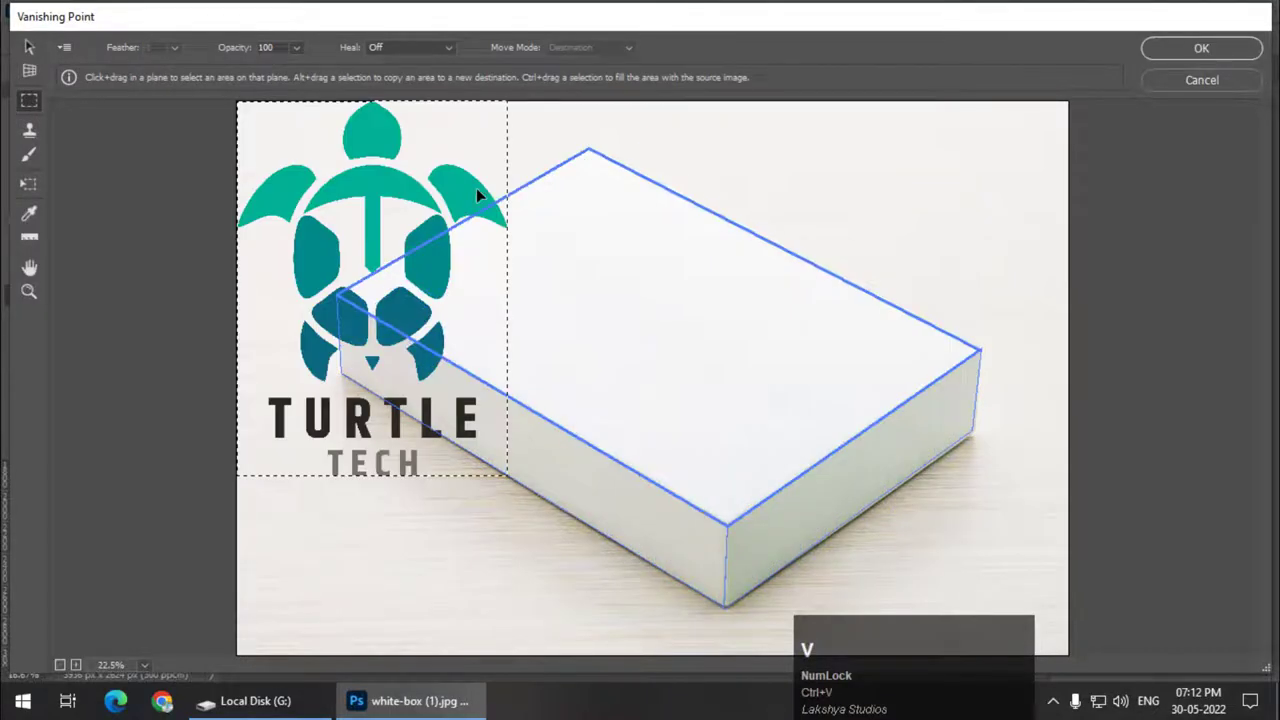
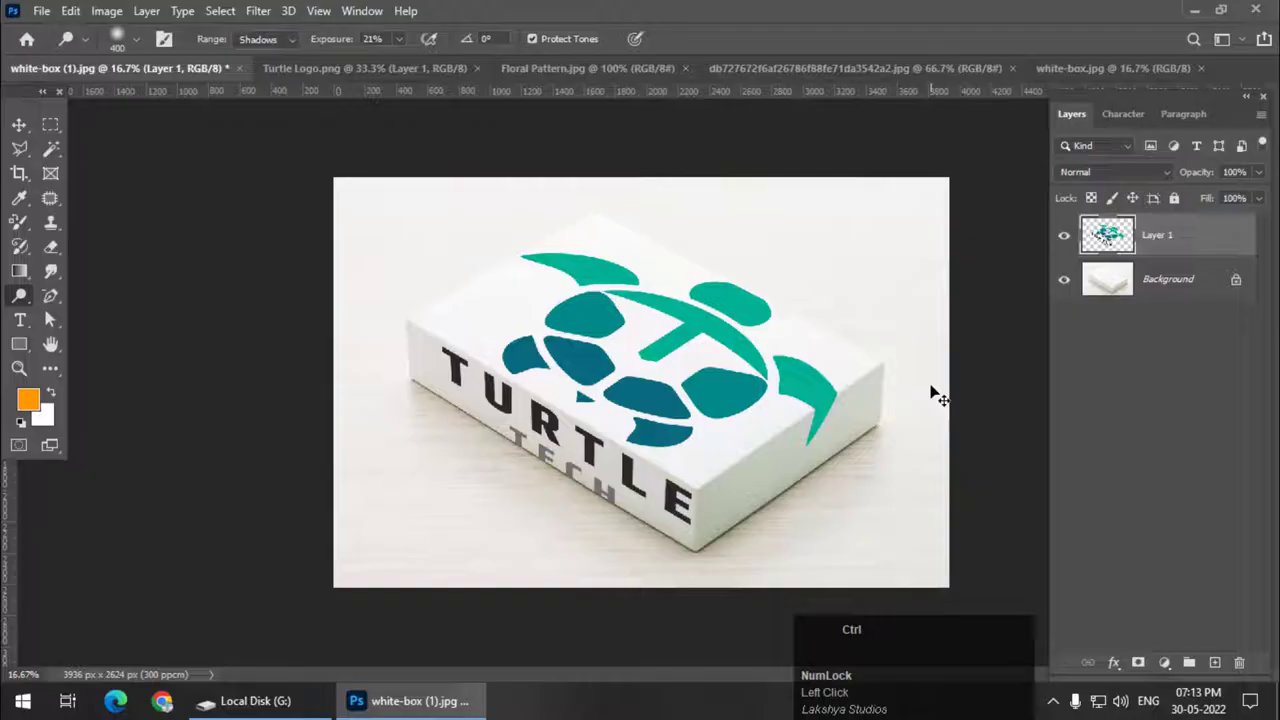
{"action": "key", "text": "ctrl+z"}
Step: Reopen Vanishing Point and paste the logo onto the saved box planes
{"action": "left_click", "coordinate": [273, 18]}
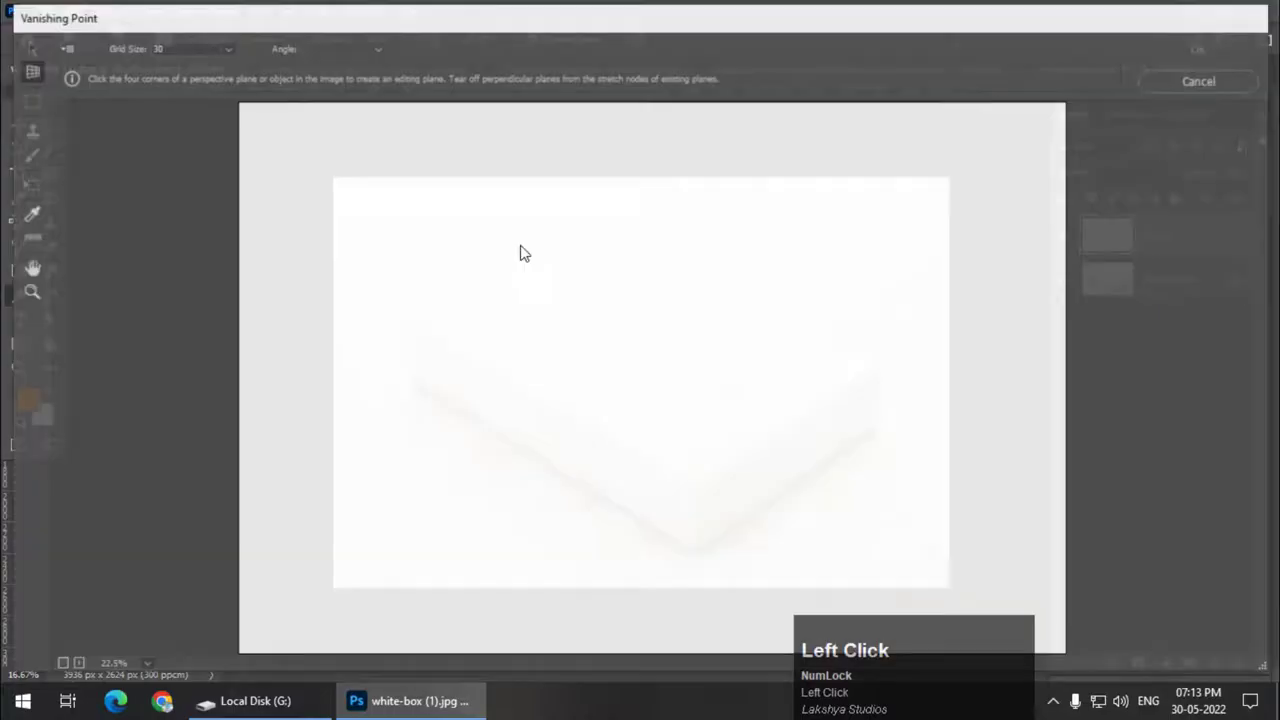
{"action": "key", "text": "ctrl+v"}
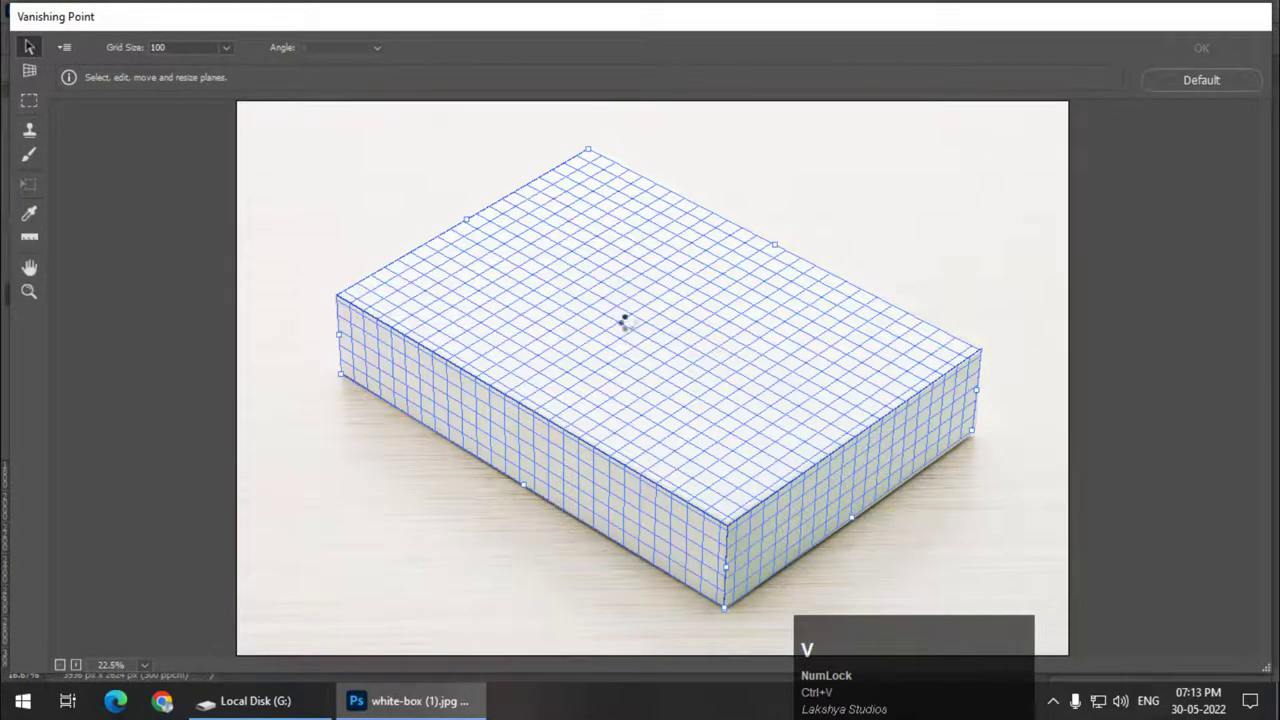
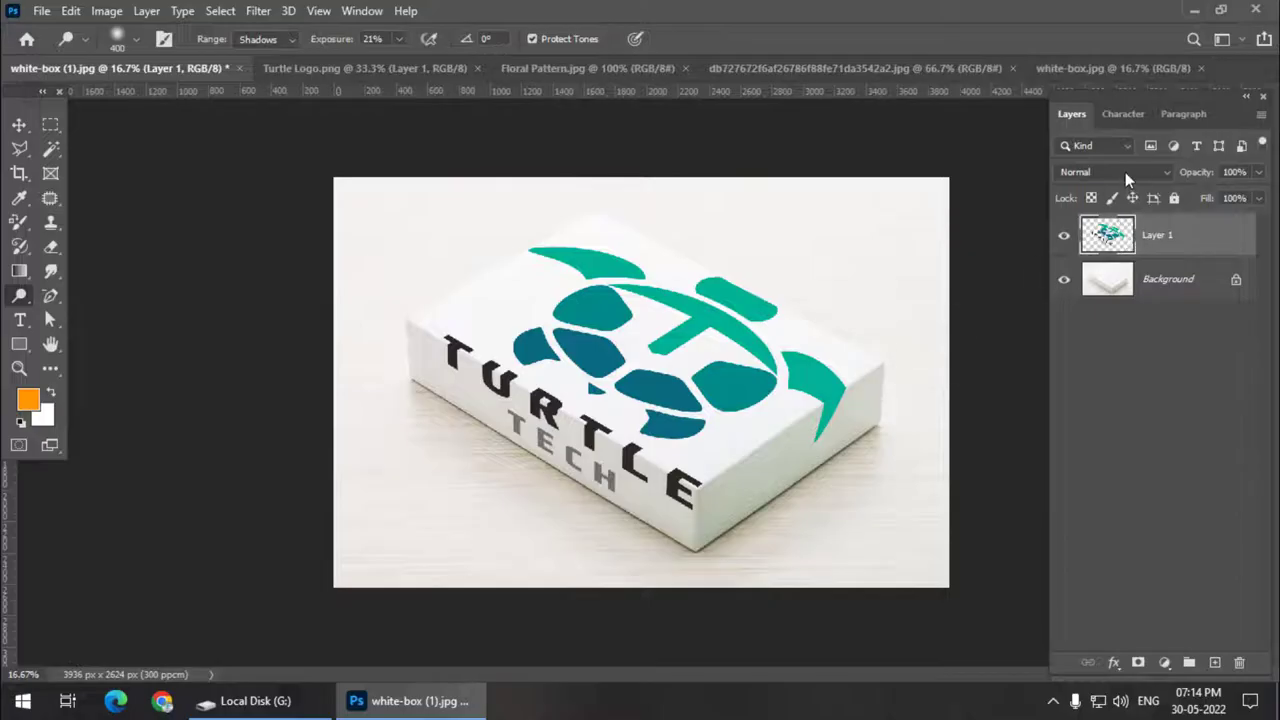
Step: Show the blending mode list for the Turtle Tech logo layer
{"action": "left_click", "coordinate": [1131, 179]}
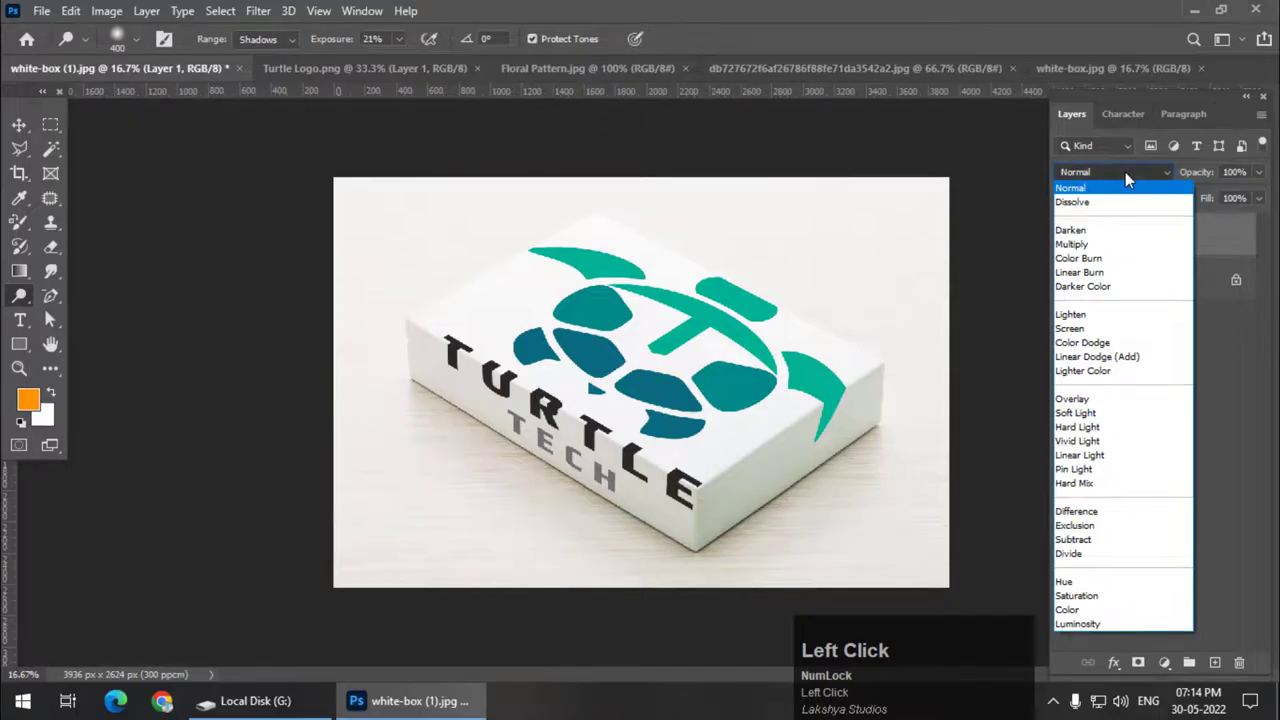
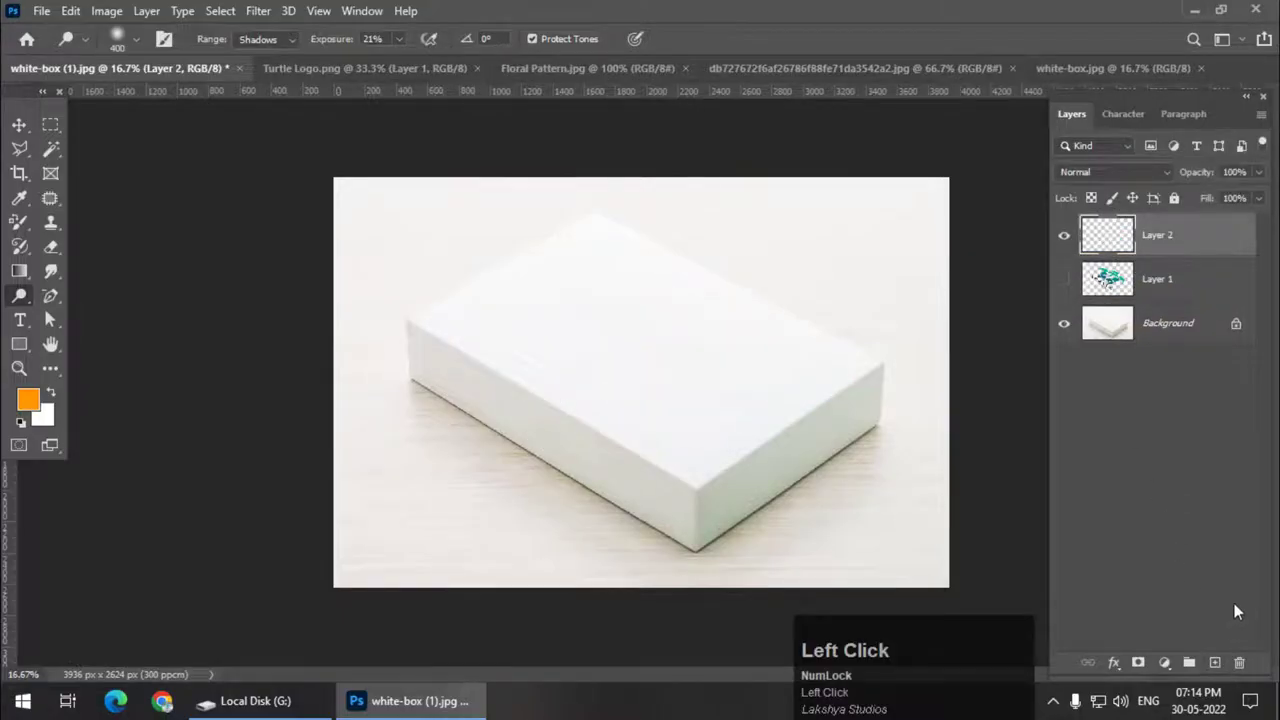
Step: Bring the Floral Pattern document to the front for copying
{"action": "left_click", "coordinate": [531, 74]}
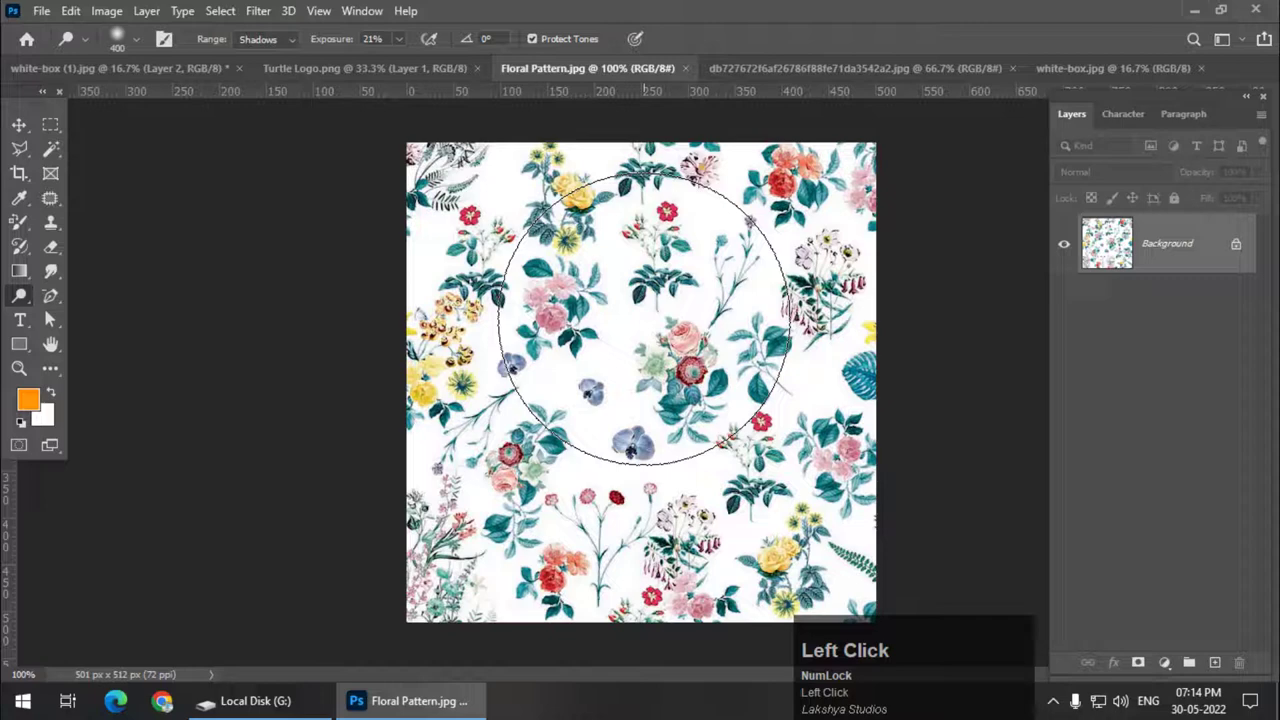
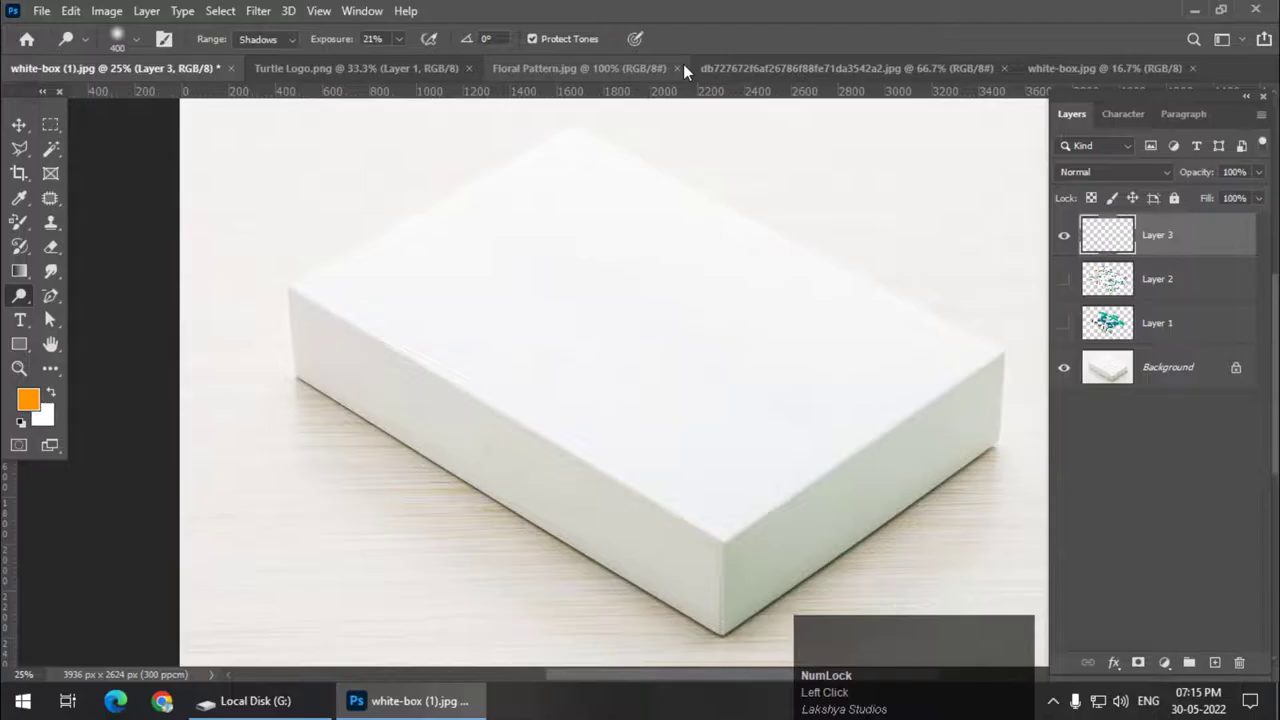
Step: Select the Sunlife tea design and paste it into Vanishing Point on the box photo
{"action": "left_click", "coordinate": [721, 71]}
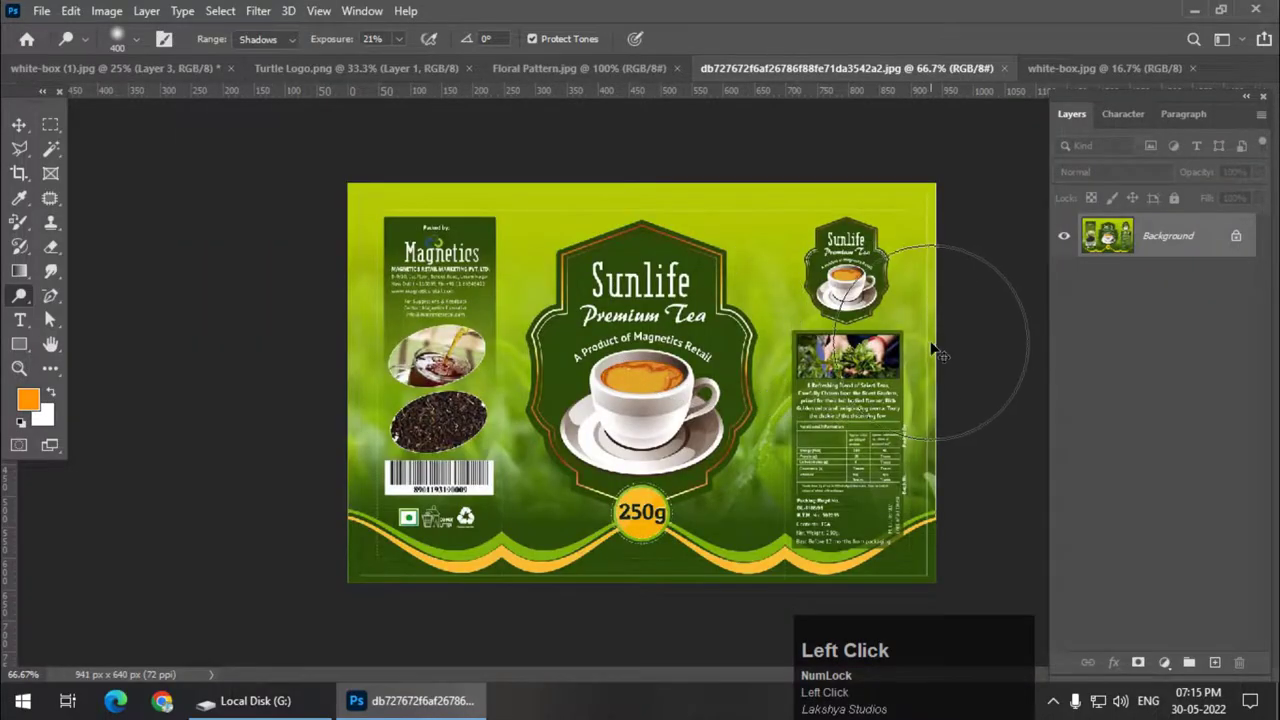
{"action": "key", "text": "ctrl+a"}
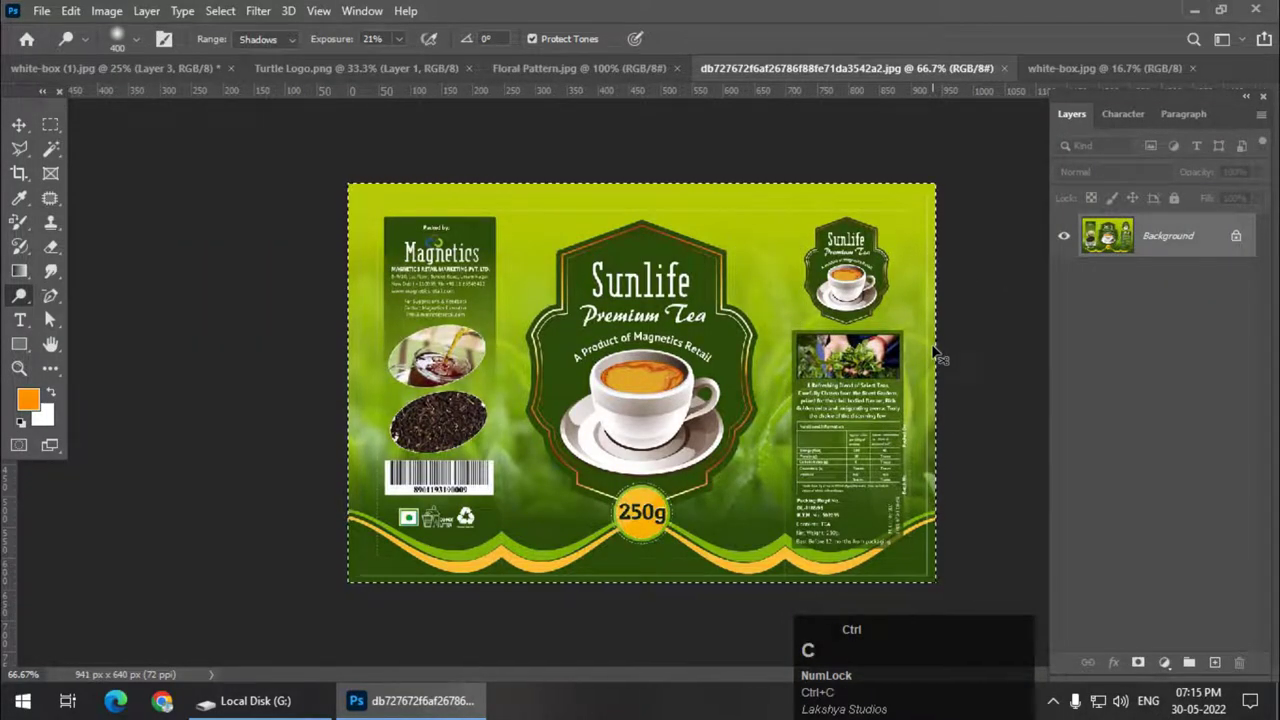
{"action": "left_click", "coordinate": [169, 75]}
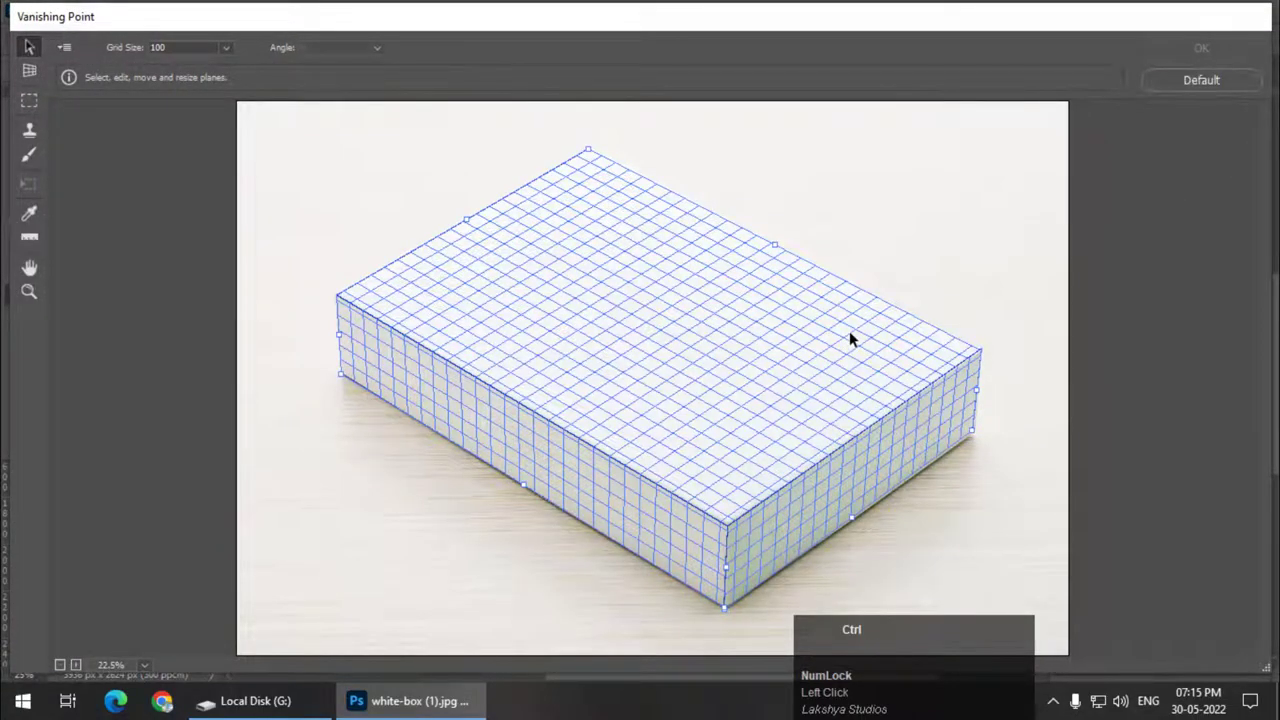
{"action": "key", "text": "ctrl+v"}
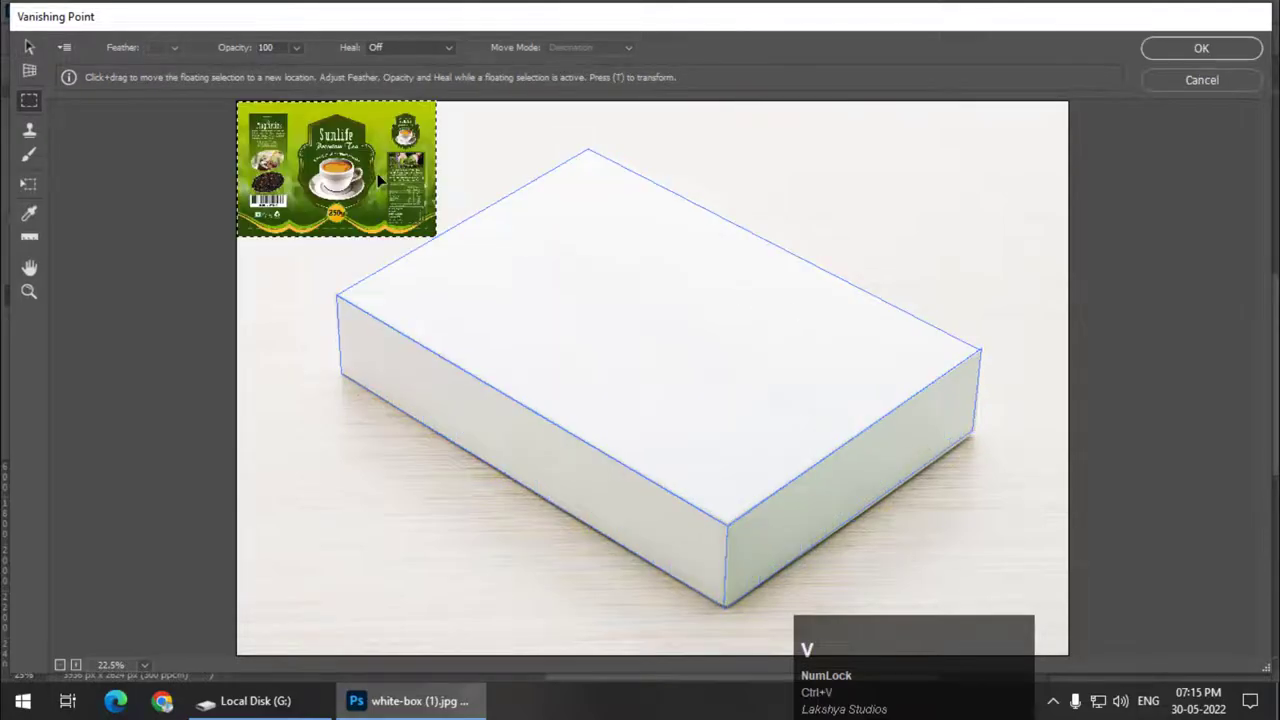
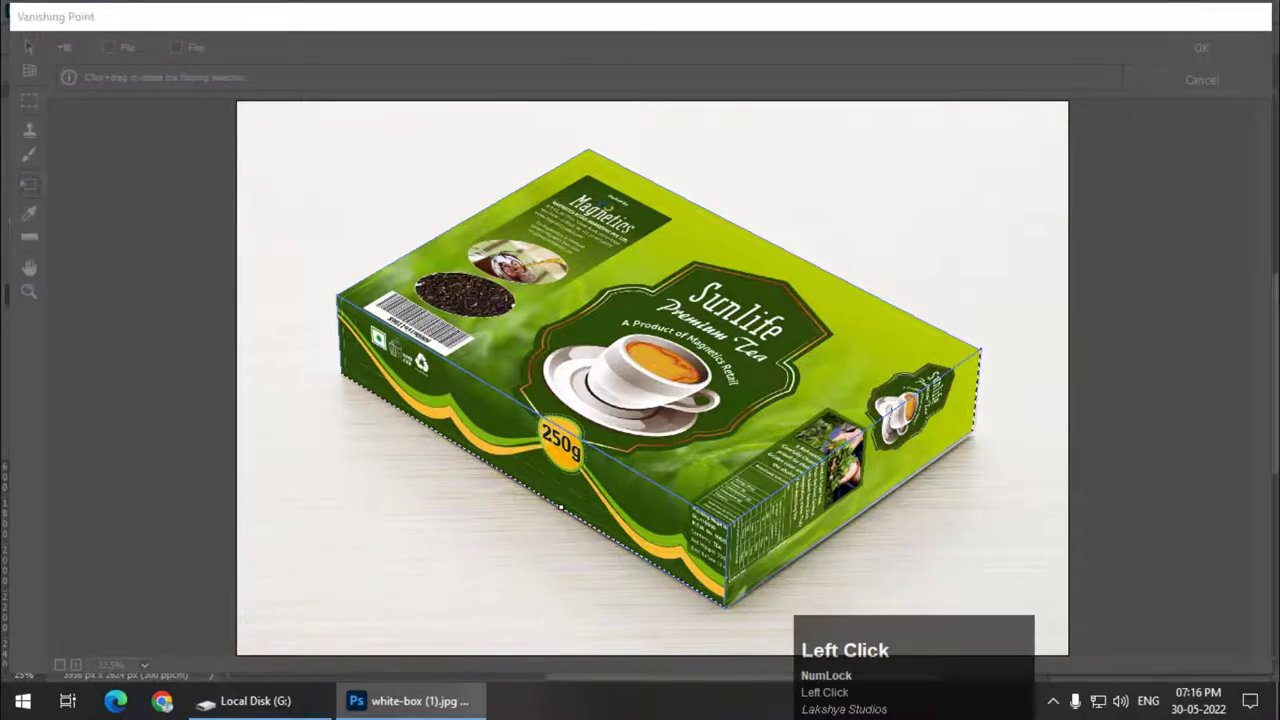
Step: Set Layer 3's blend mode to Multiply and switch to the white-box.jpg cube photo
{"action": "left_click", "coordinate": [1134, 177]}
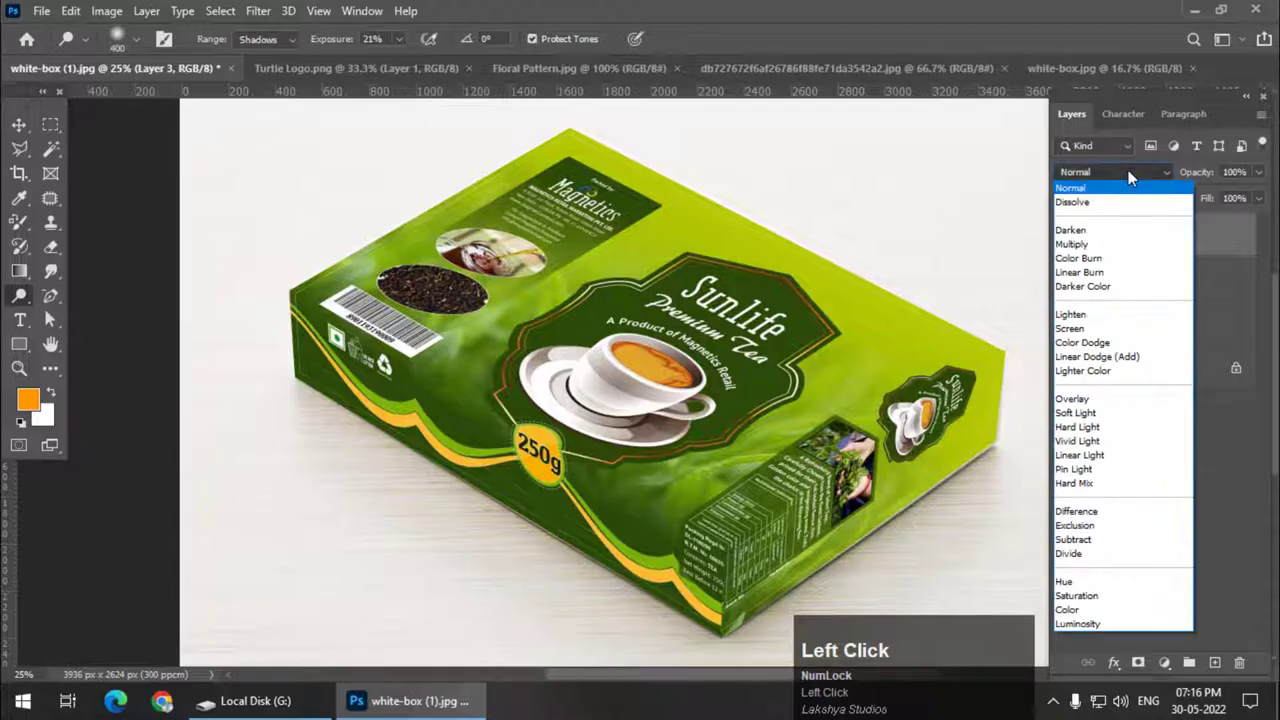
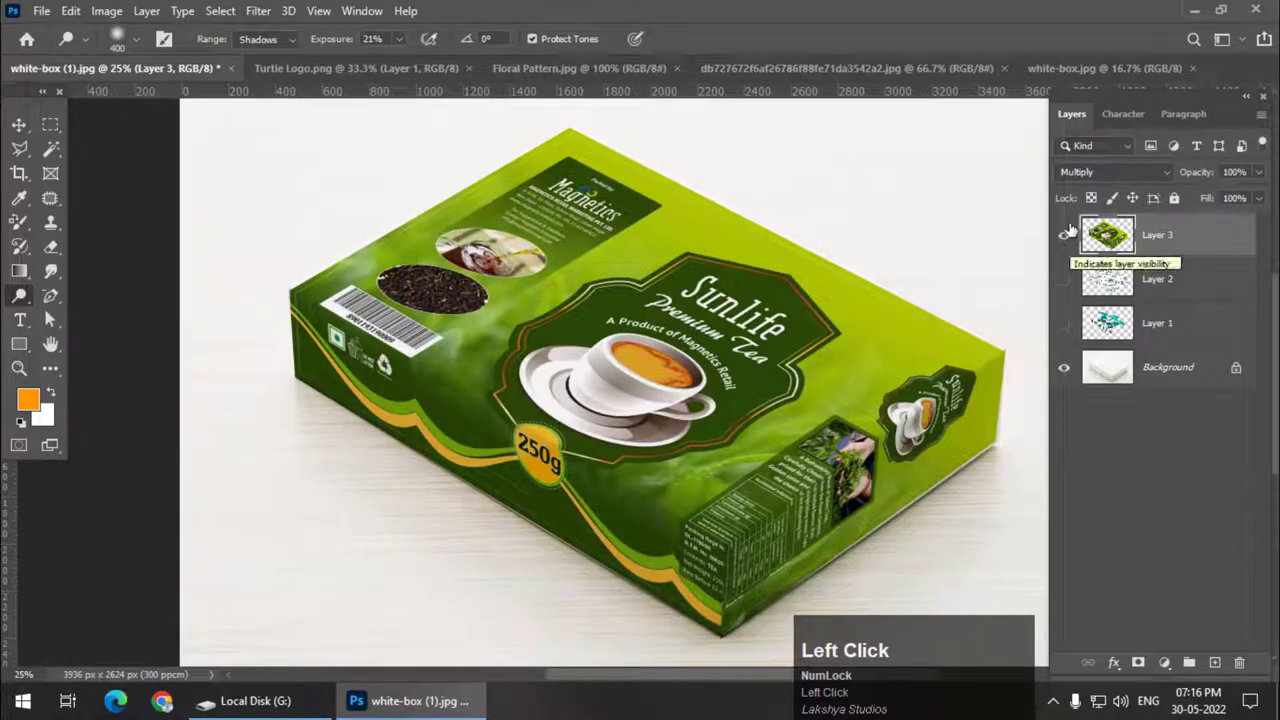
{"action": "left_click", "coordinate": [1086, 76]}
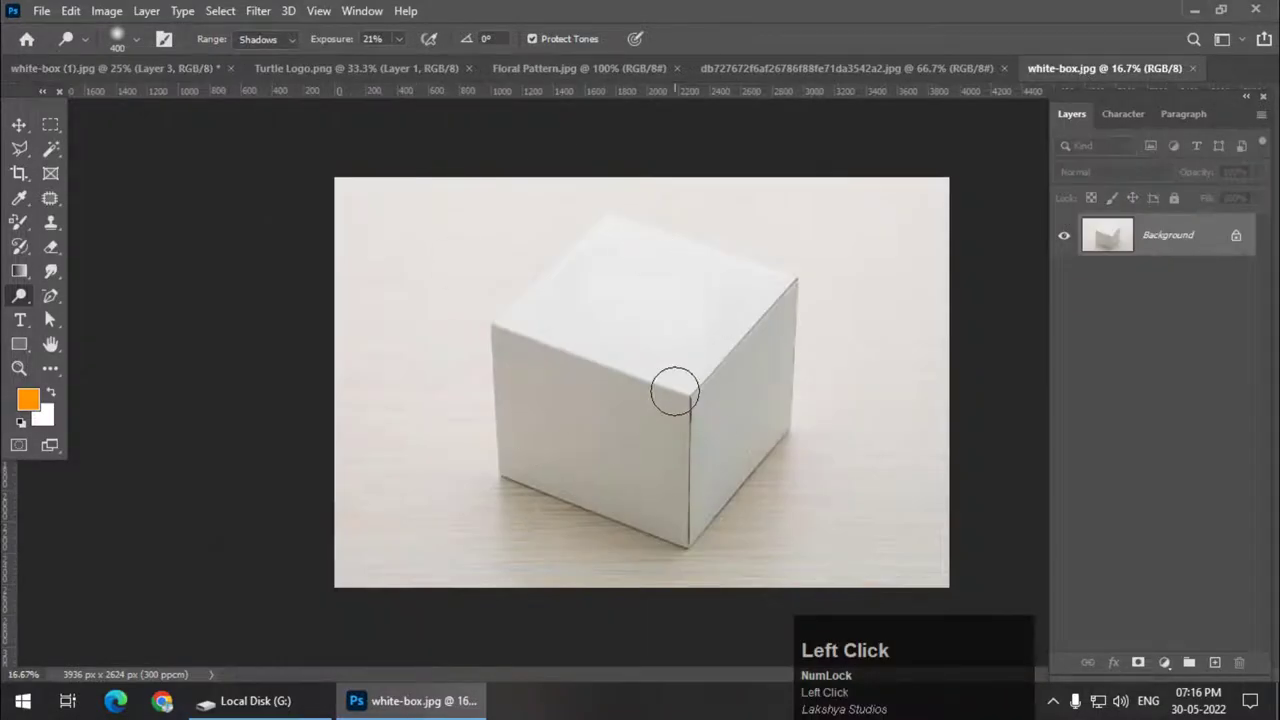